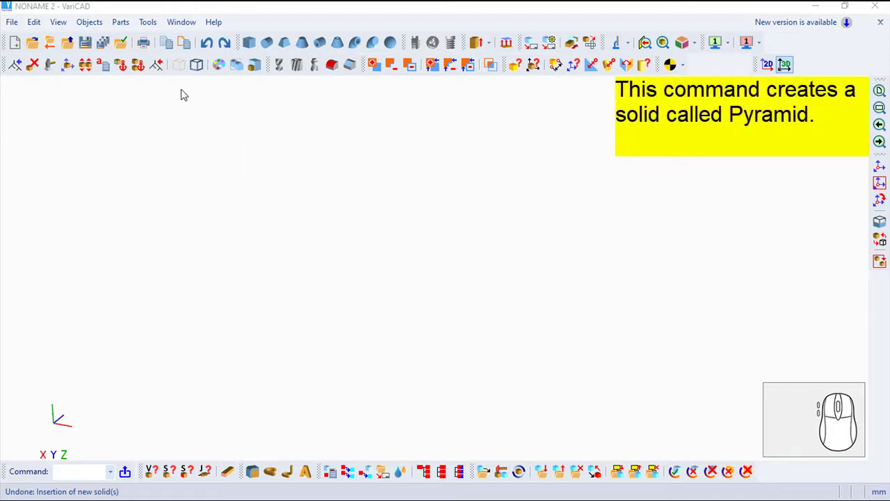
# Show the Basic Solids submenu from the Objects menu
pyautogui.click(91, 26)
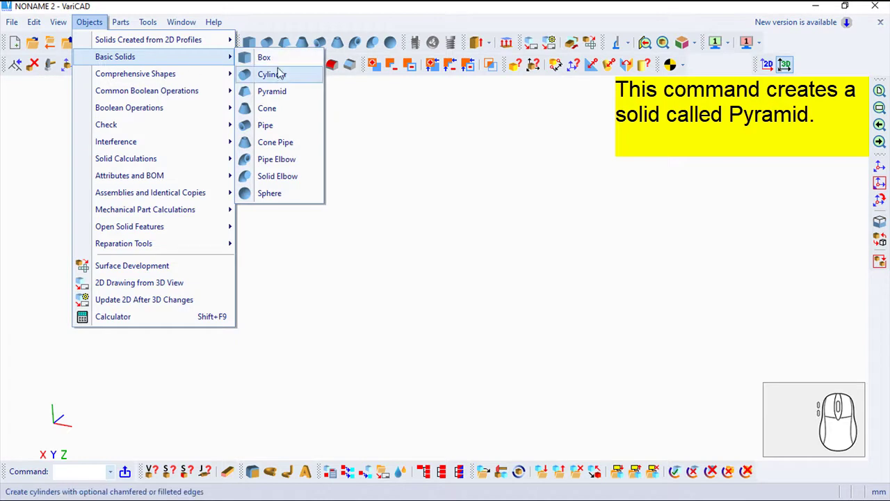
# Start a Pyramid solid with bottom length 70 and top length 30
pyautogui.click(289, 99)
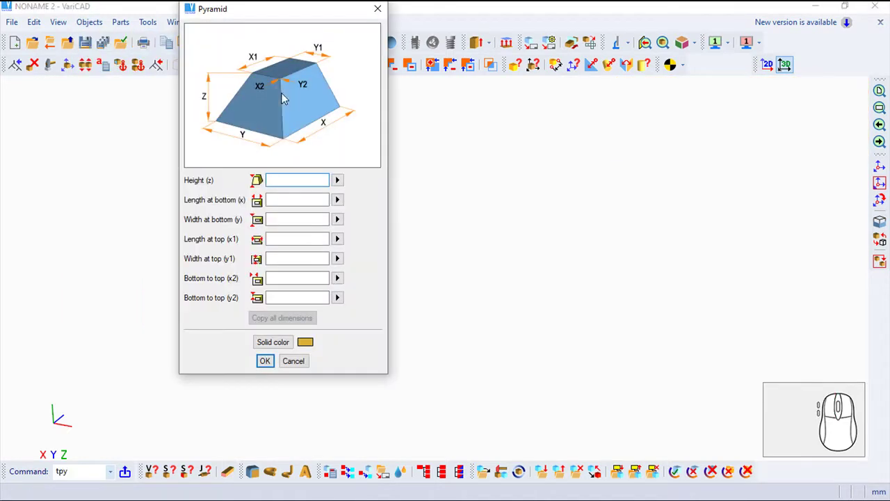
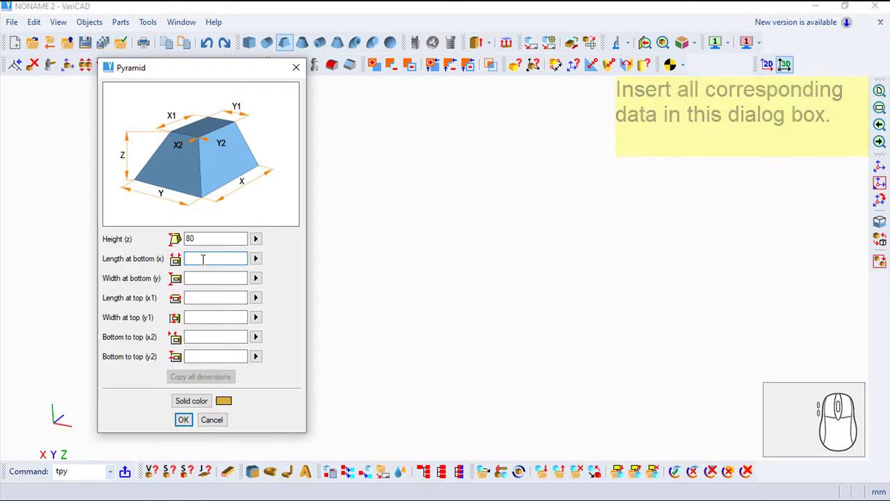
pyautogui.press('7')
pyautogui.press('0')
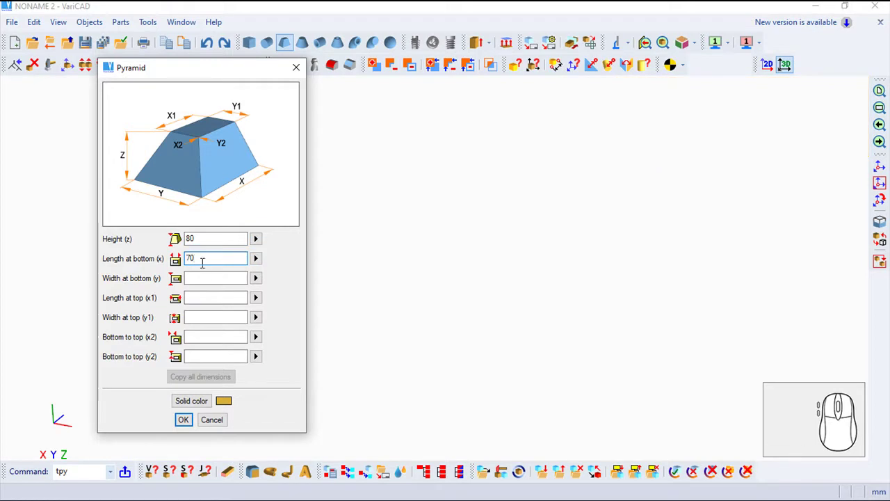
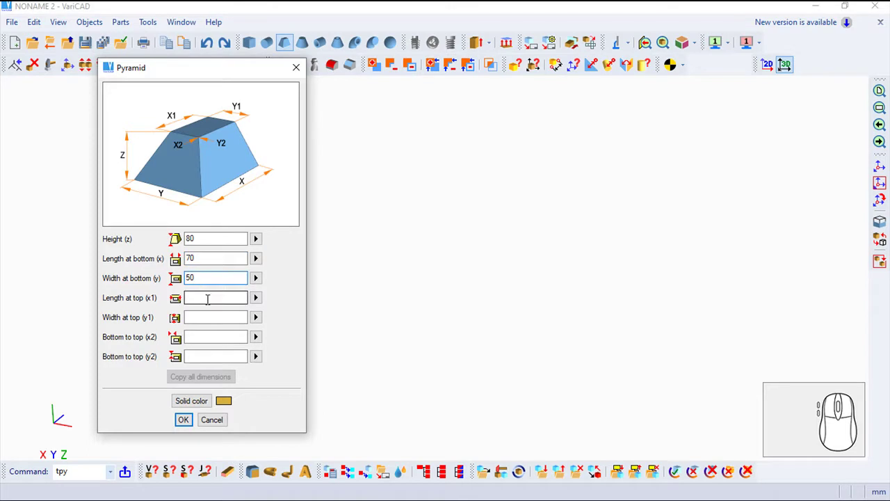
pyautogui.click(775, 62)
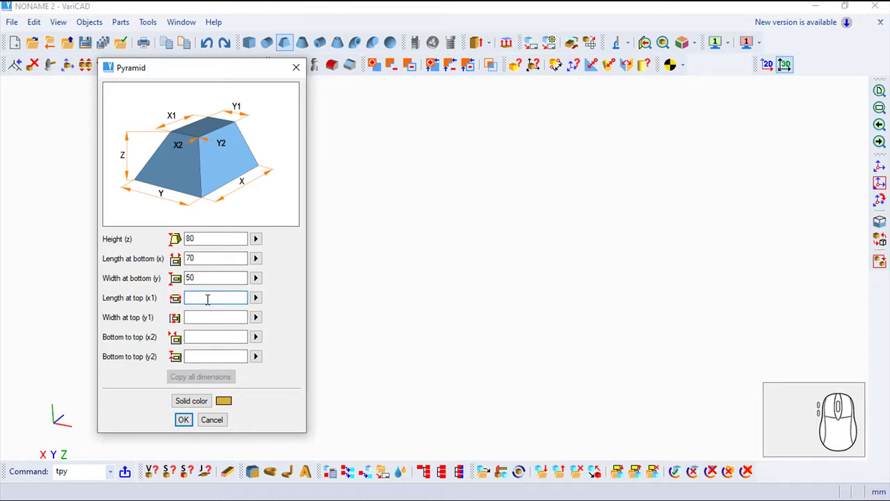
pyautogui.press('3')
pyautogui.press('0')
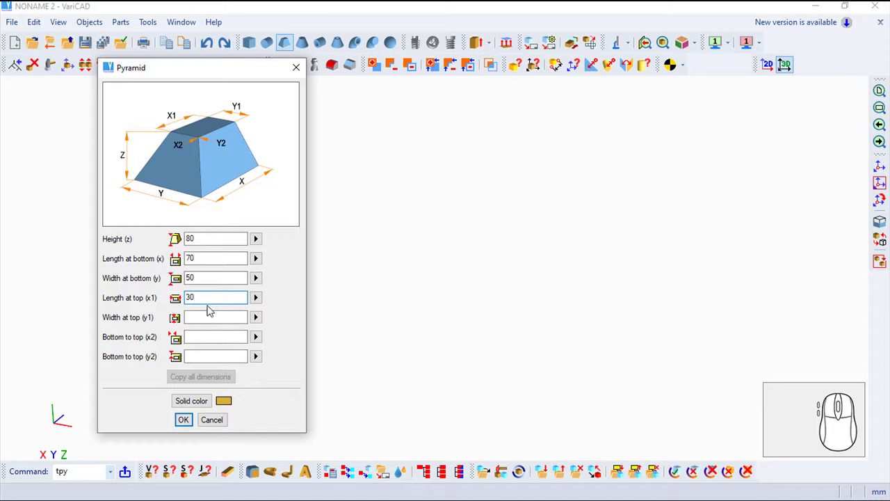
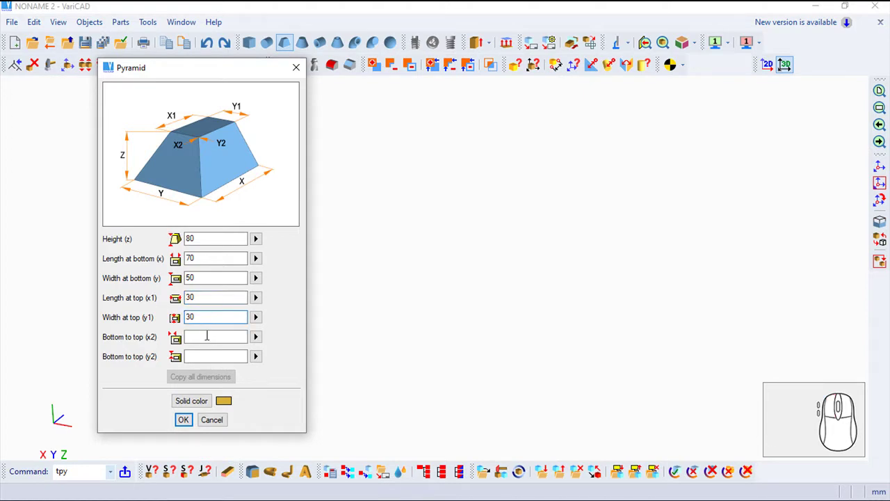
# Give the pyramid x2 and y2 offsets of 10 each
pyautogui.click(206, 335)
pyautogui.press('0')
pyautogui.click(204, 358)
pyautogui.press('1')
pyautogui.press('0')
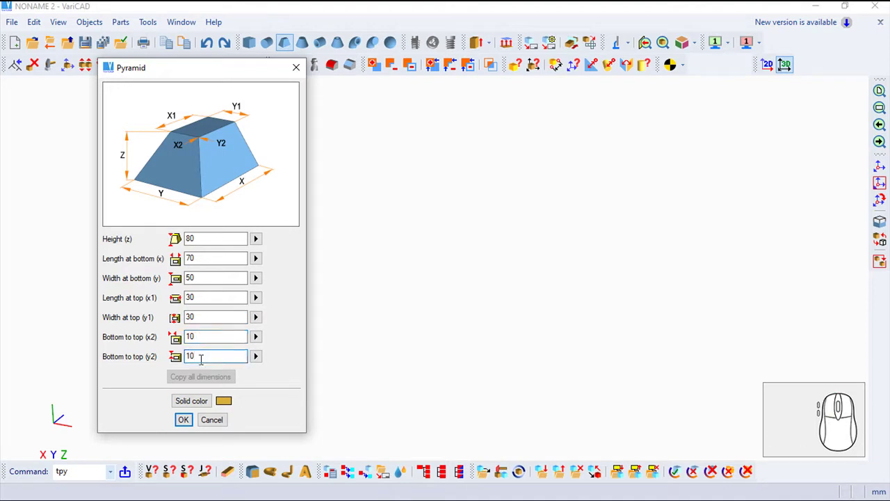